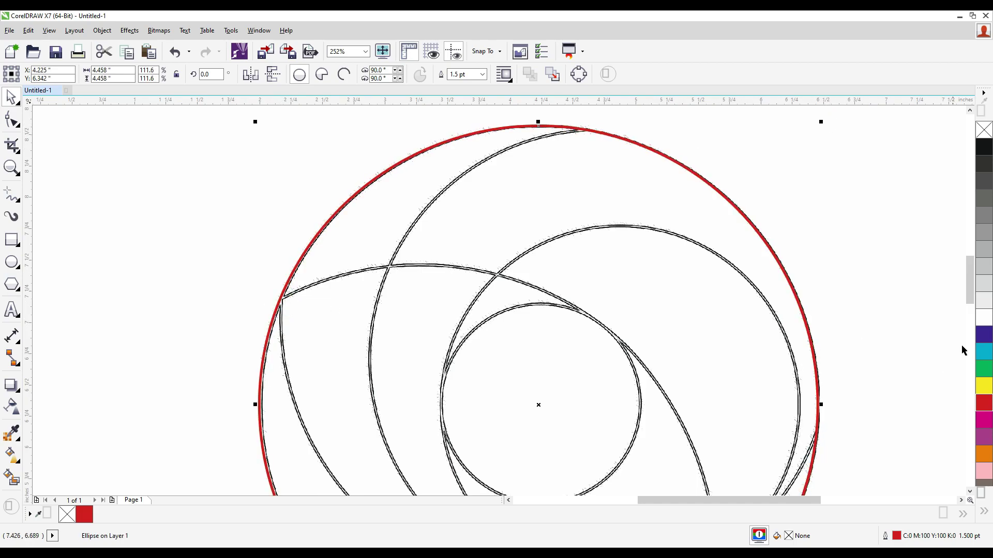
Select the large outer circle to give it a red outline and fit it to the sketch ring
{"action": "left_click", "coordinate": [968, 316]}
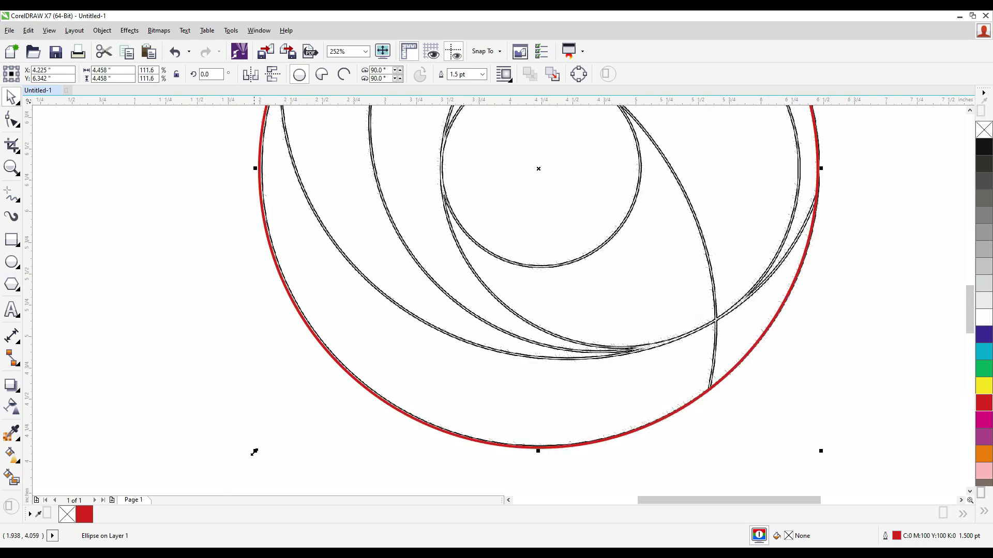
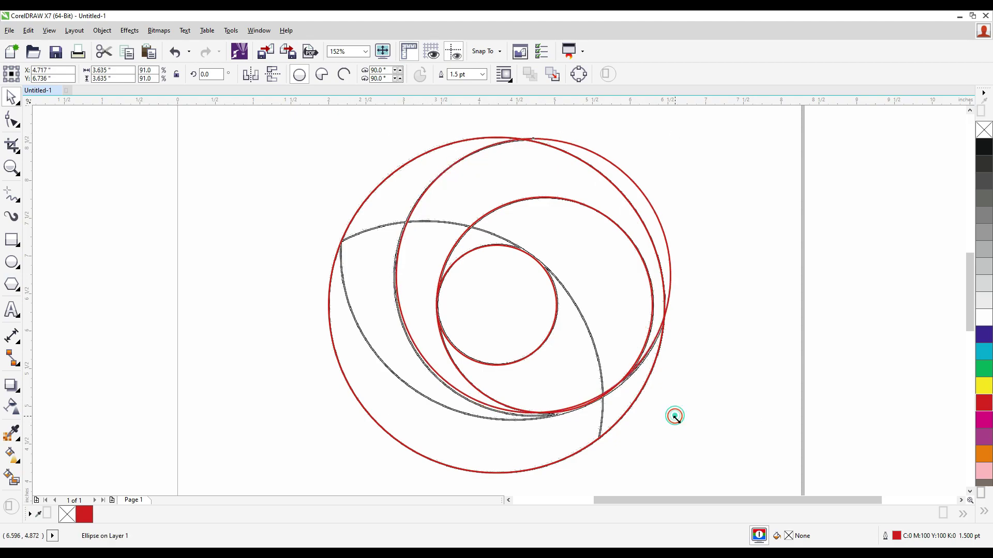
Select the newly traced overlapping circle to adjust it to the sketch's offset arc
{"action": "left_click", "coordinate": [686, 422]}
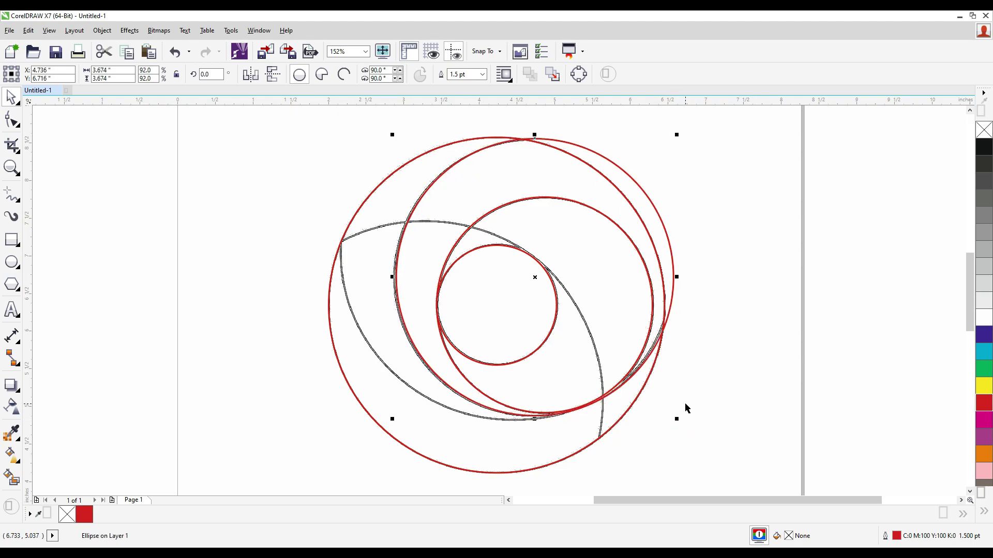
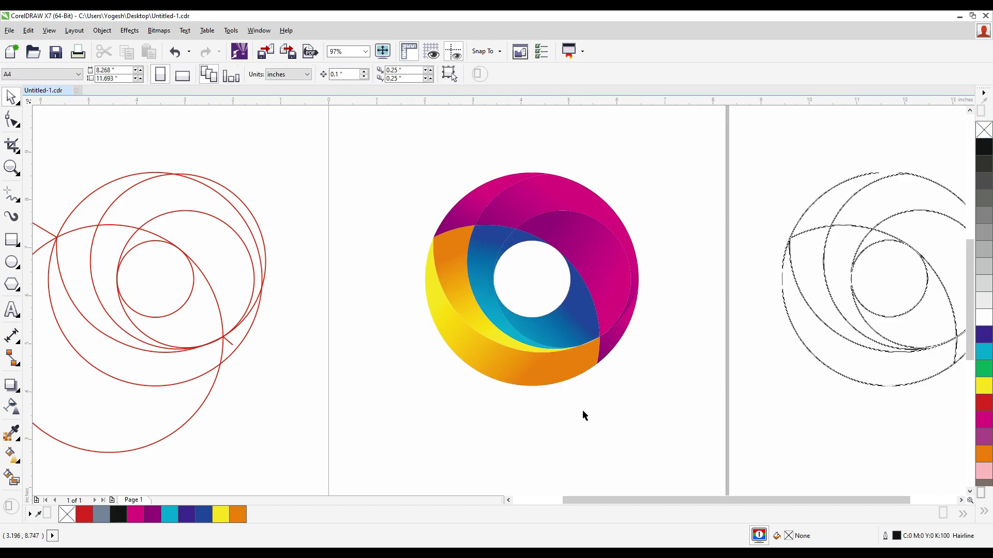
Remove the reference sketch image and show the finished logo with its black ellipse shadow in full view
{"action": "left_click", "coordinate": [879, 297]}
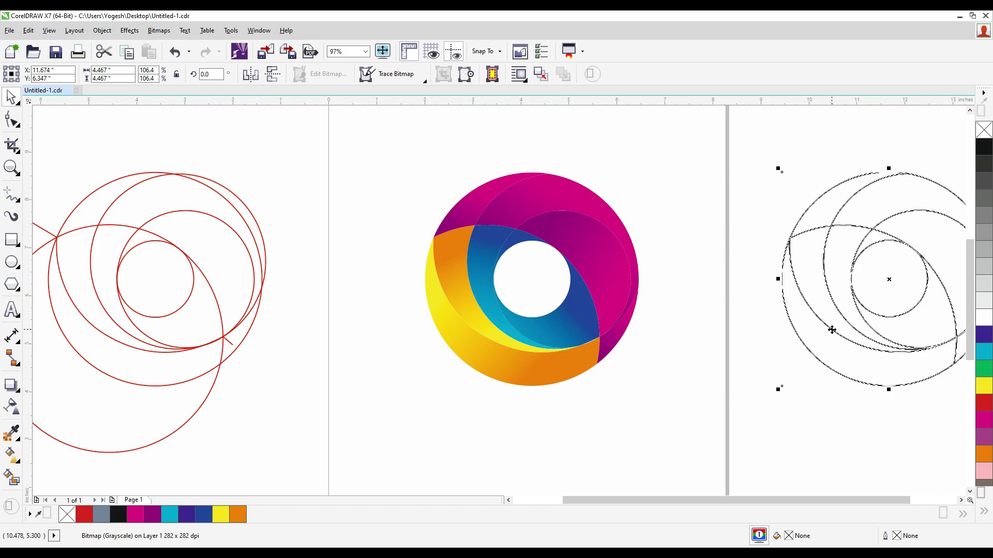
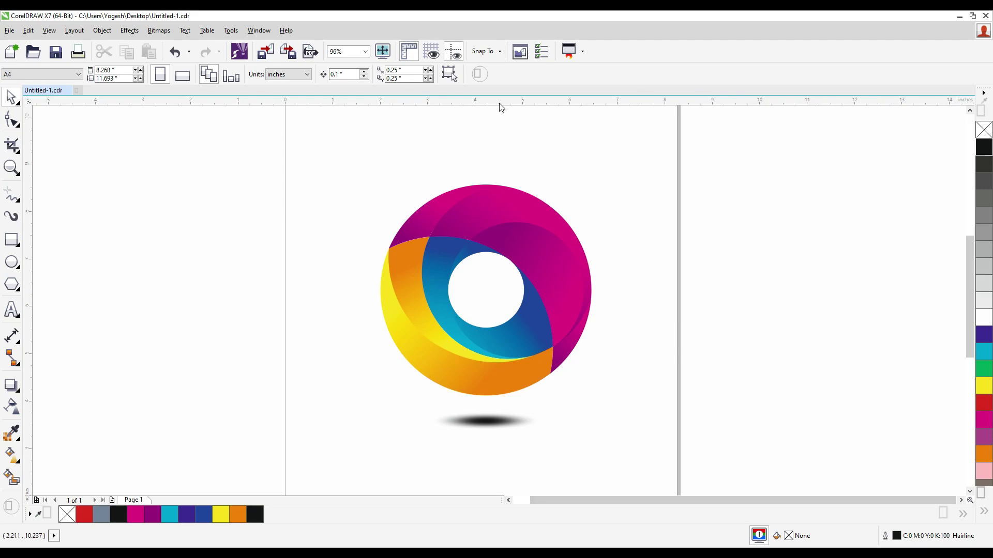
{"action": "left_click", "coordinate": [486, 122]}
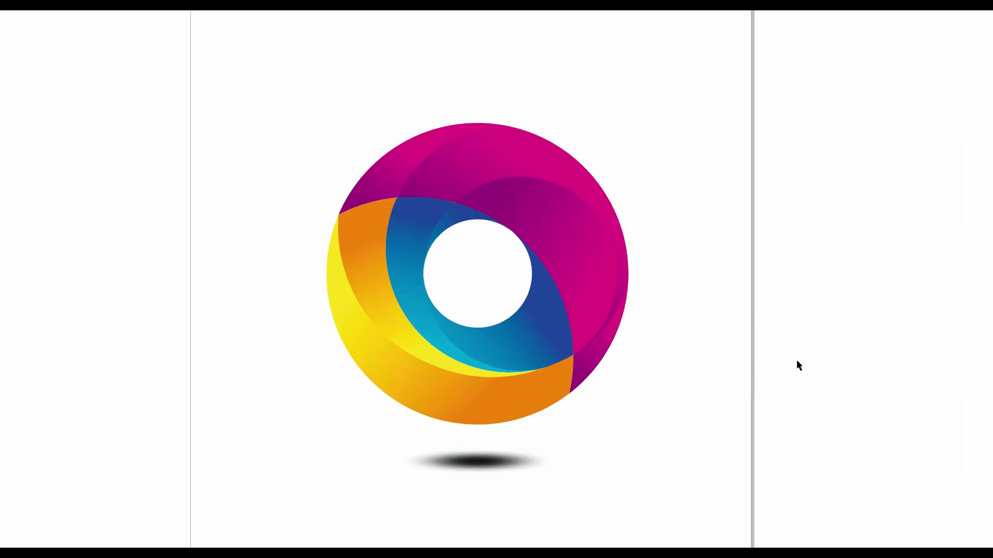